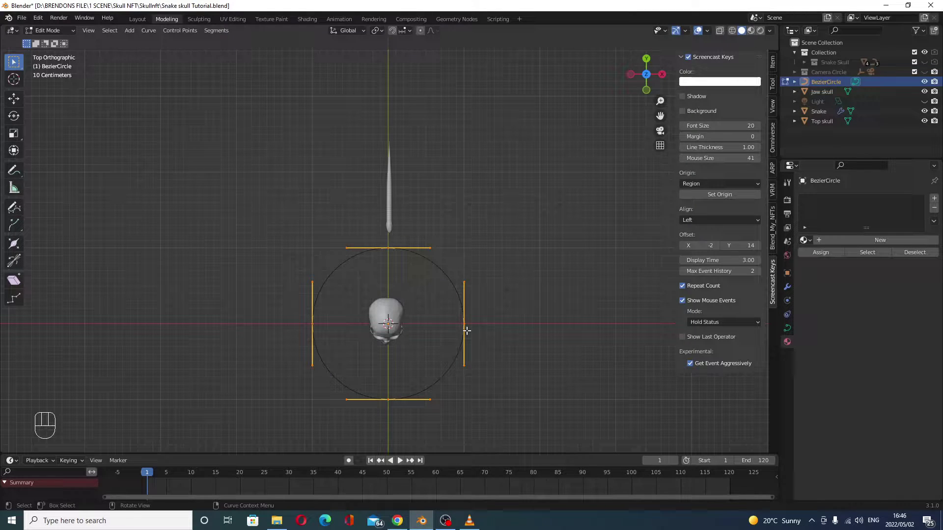
Subdivide the Bezier circle for extra control points and pull the top point downward to reshape the loop.
right_click(470, 334)
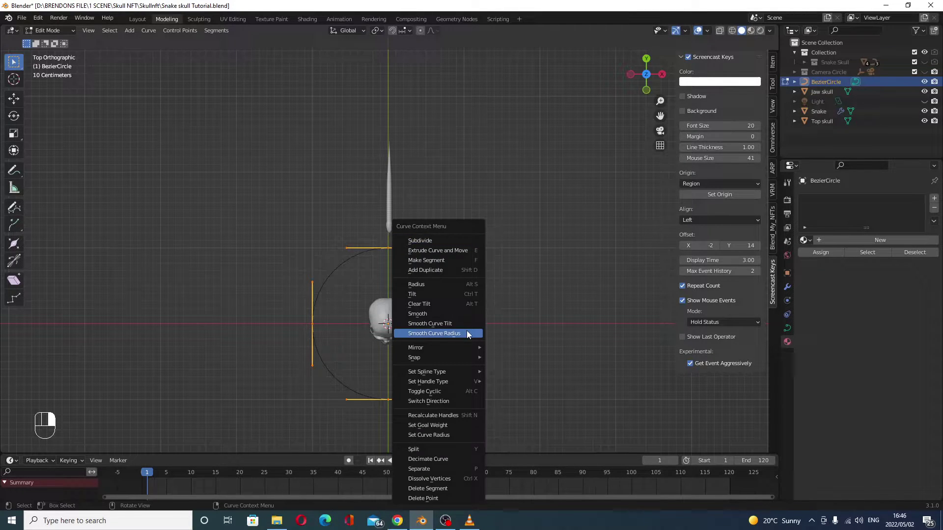
right_click(439, 293)
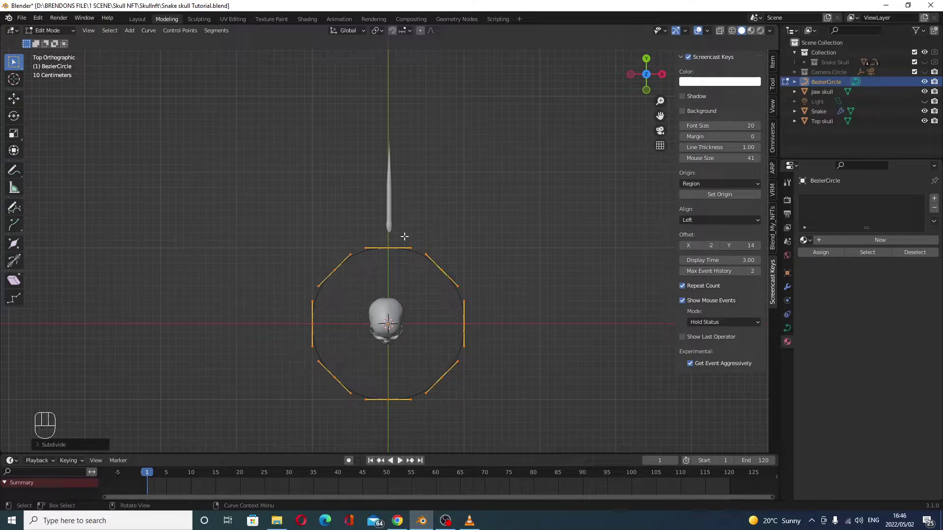
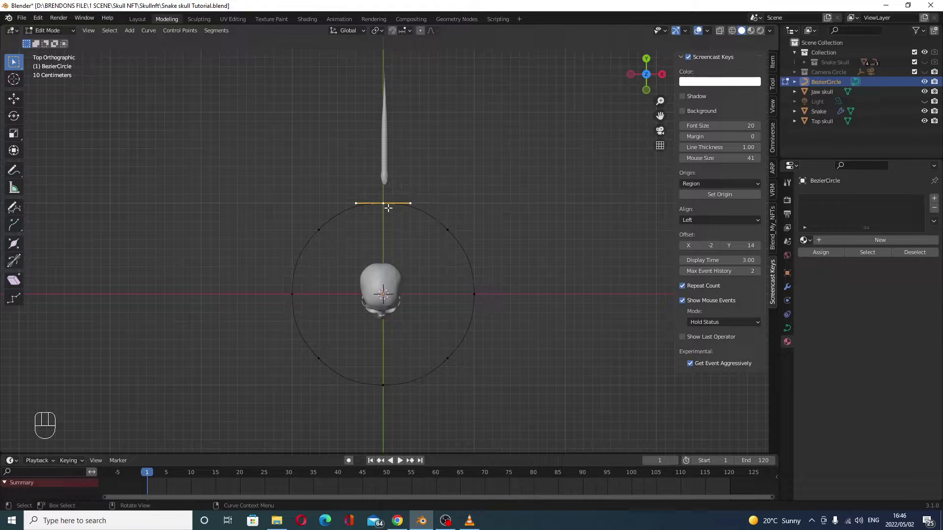
key("g")
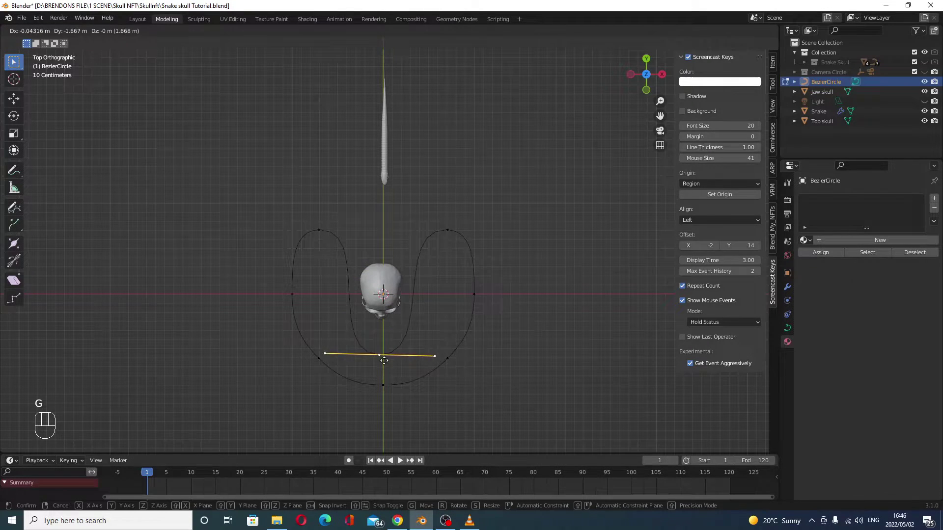
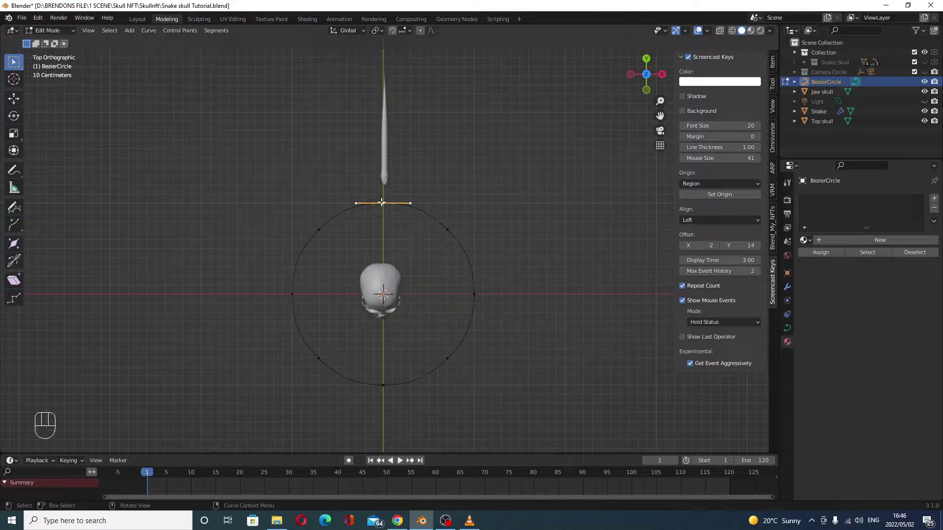
key("g")
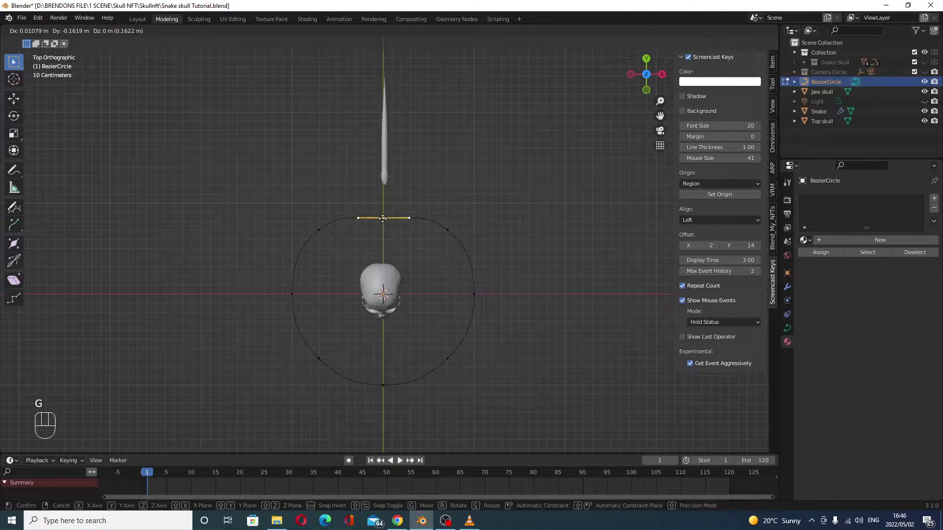
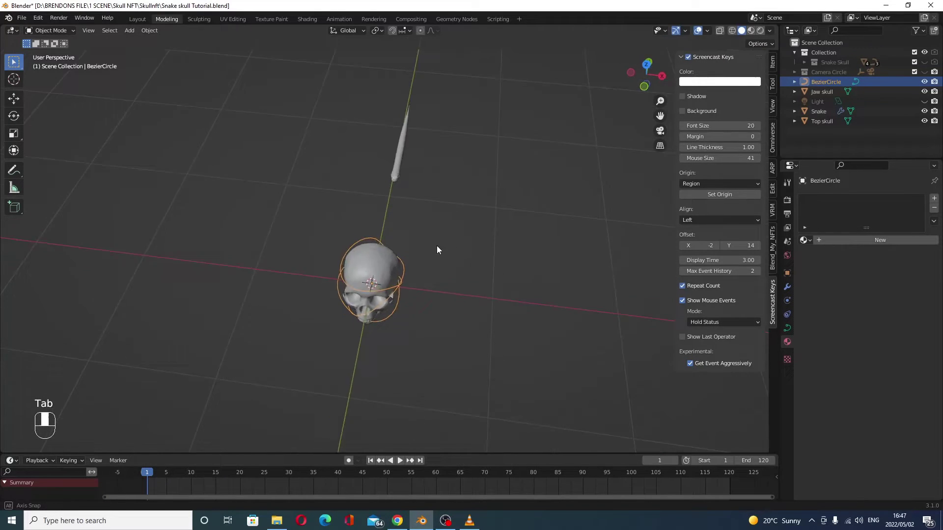
Give the snake a Curve modifier driven by the BezierCircle on the Y deform axis.
left_click(372, 243)
middle_click(421, 285)
middle_click(449, 281)
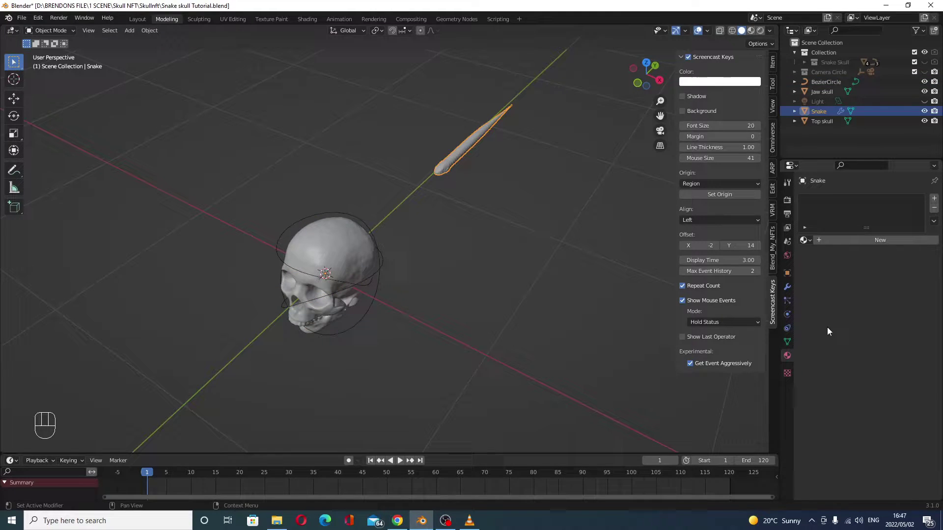
left_click(790, 290)
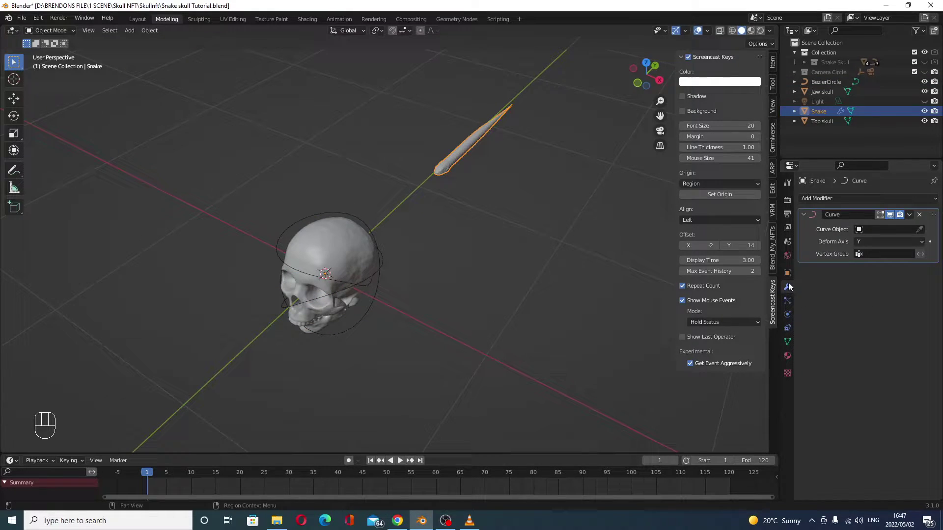
left_click(924, 215)
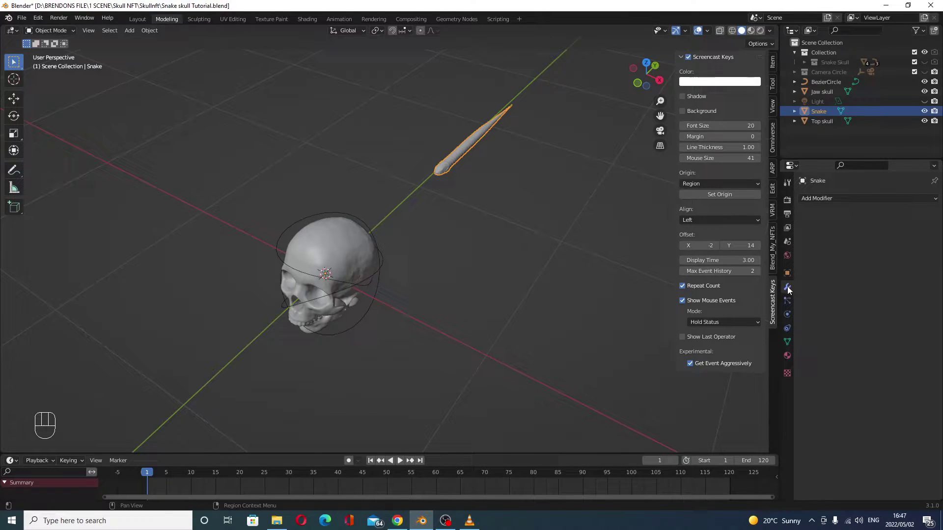
left_click_drag(851, 205, 843, 247)
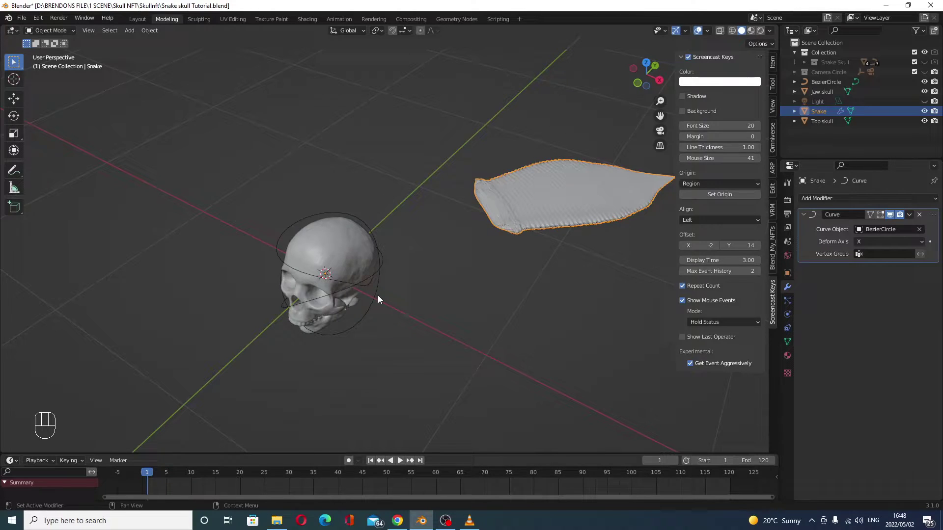
Inspect the snake coiled around the skull from several angles, ending in front view.
left_click_drag(415, 336, 378, 341)
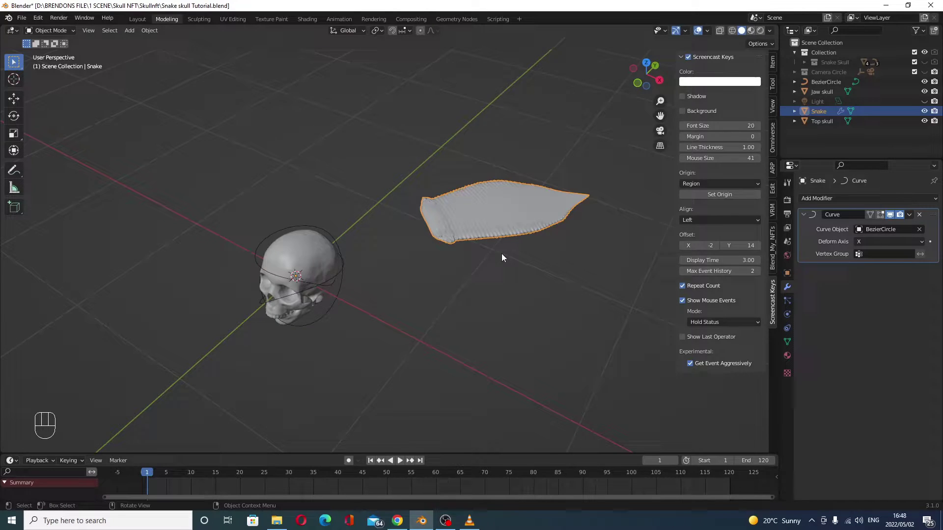
left_click_drag(520, 254, 531, 228)
middle_click(522, 237)
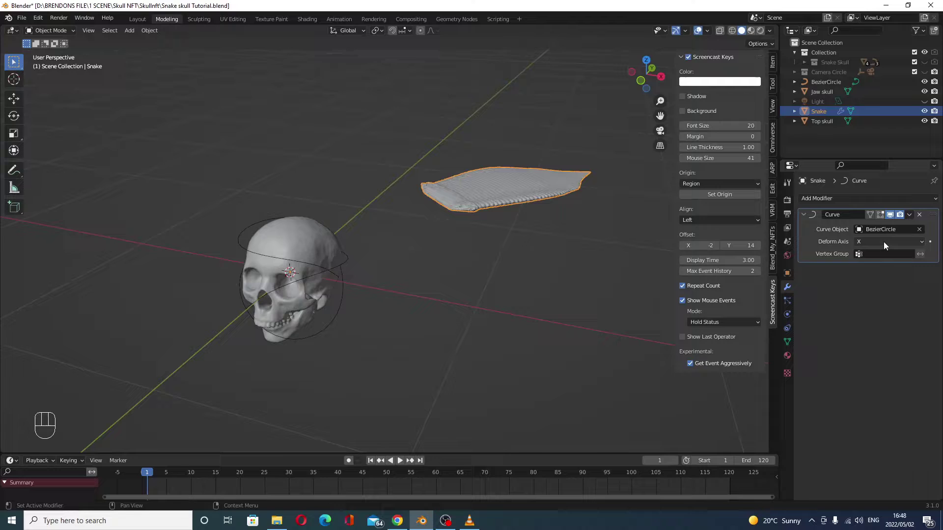
left_click_drag(888, 246, 884, 264)
left_click_drag(293, 299, 322, 286)
key("KP_1")
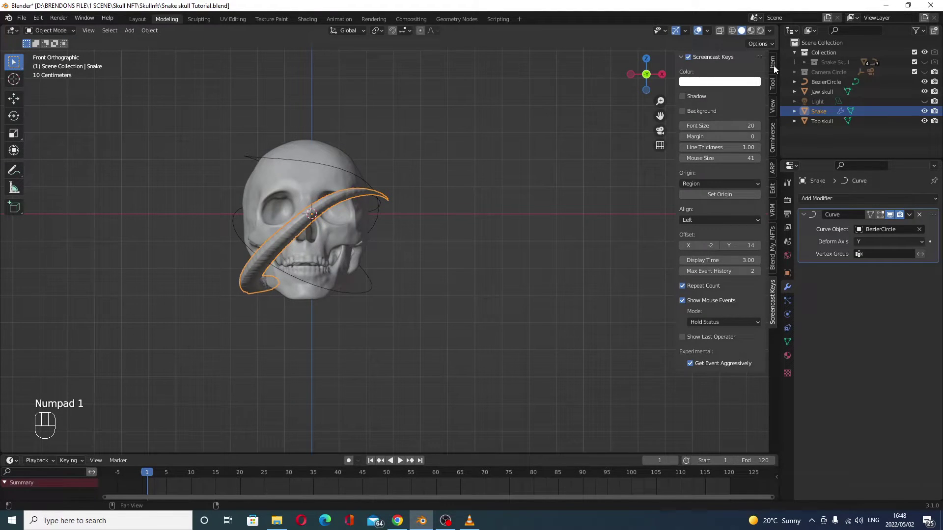
Show the snake's transform values to rotate it 120° on Y and keyframe its Y location sliding around the skull.
left_click(777, 69)
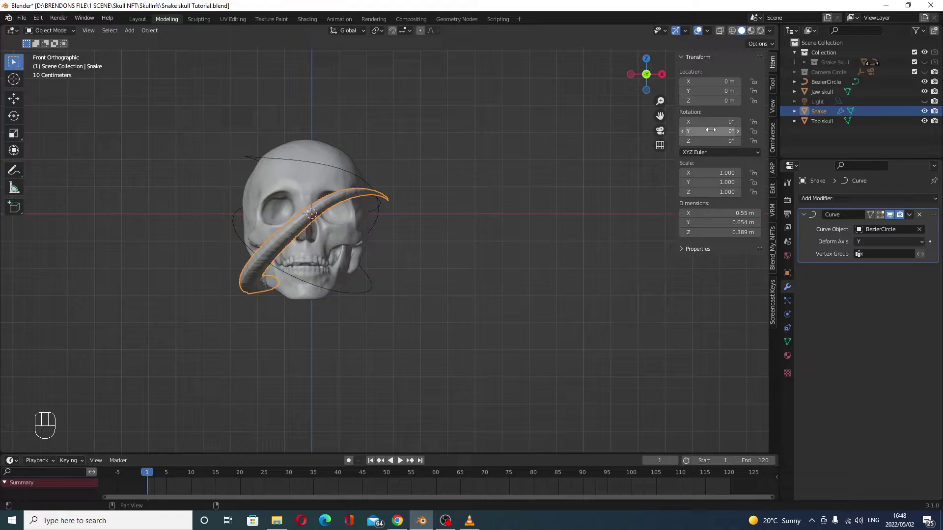
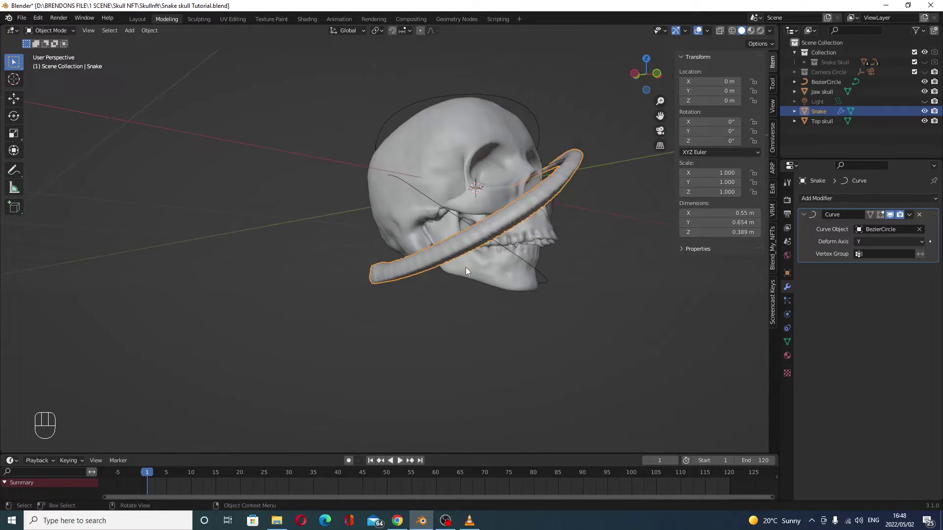
left_click_drag(461, 285, 444, 298)
middle_click(444, 298)
middle_click(486, 316)
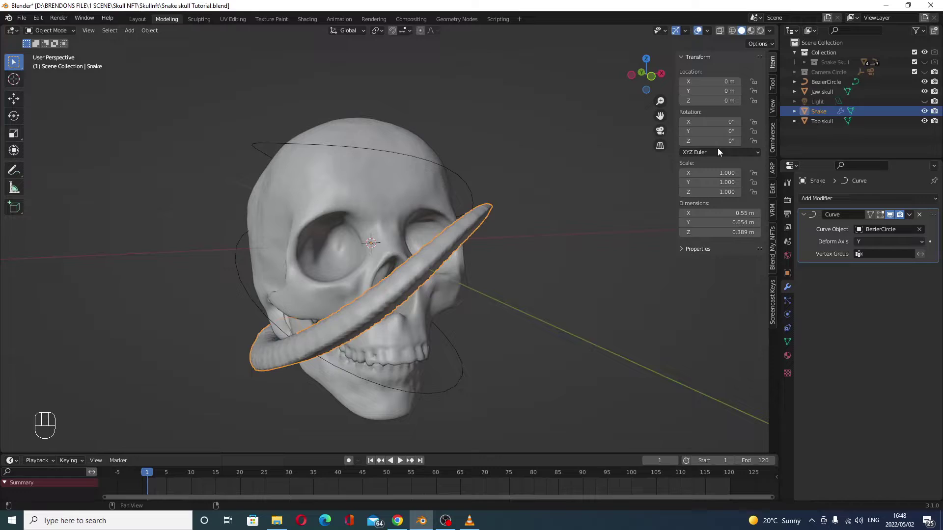
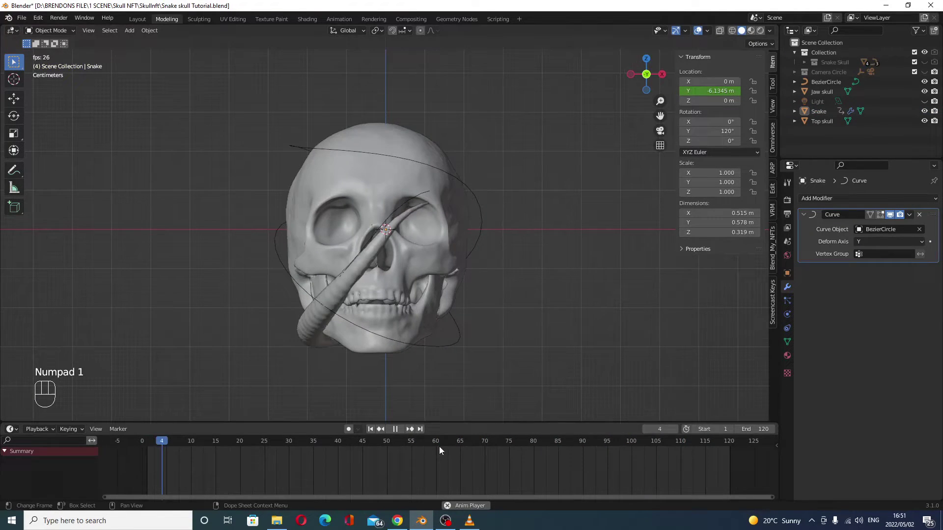
Enable the scene light and adjust Outliner visibility for the Bezier circle and skull objects.
left_click(407, 433)
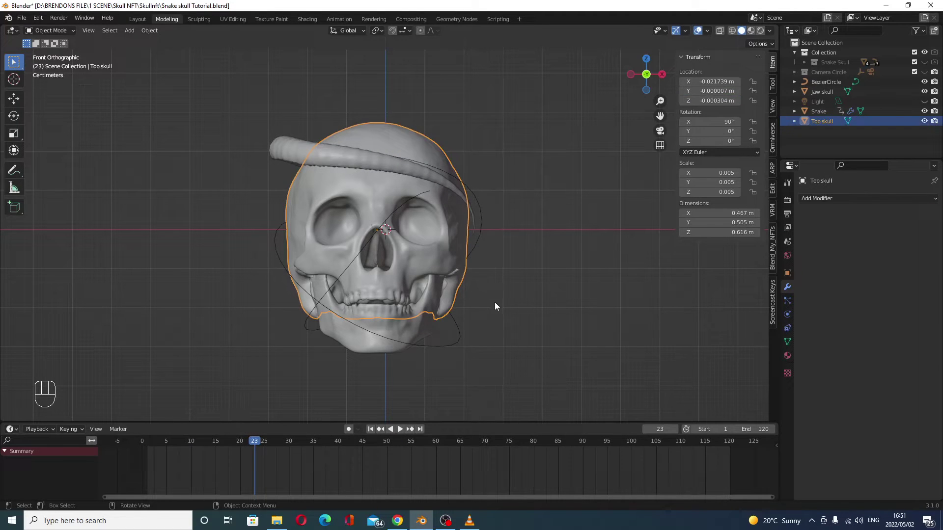
left_click_drag(489, 309, 459, 318)
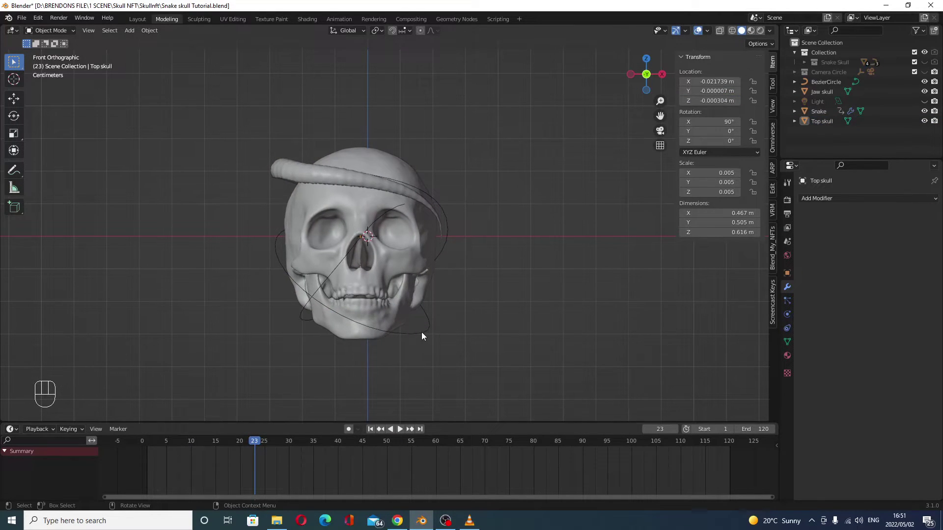
left_click(927, 86)
left_click(927, 86)
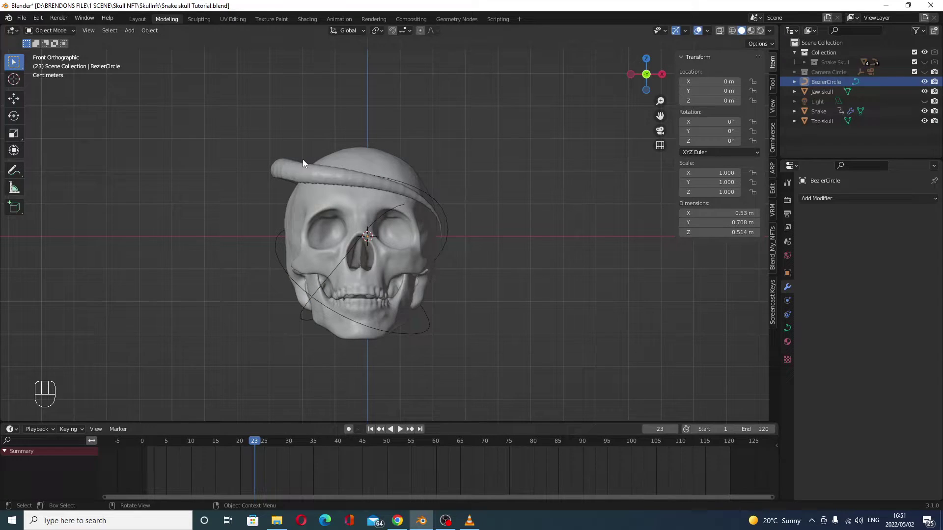
left_click(304, 167)
left_click(928, 113)
left_click(928, 113)
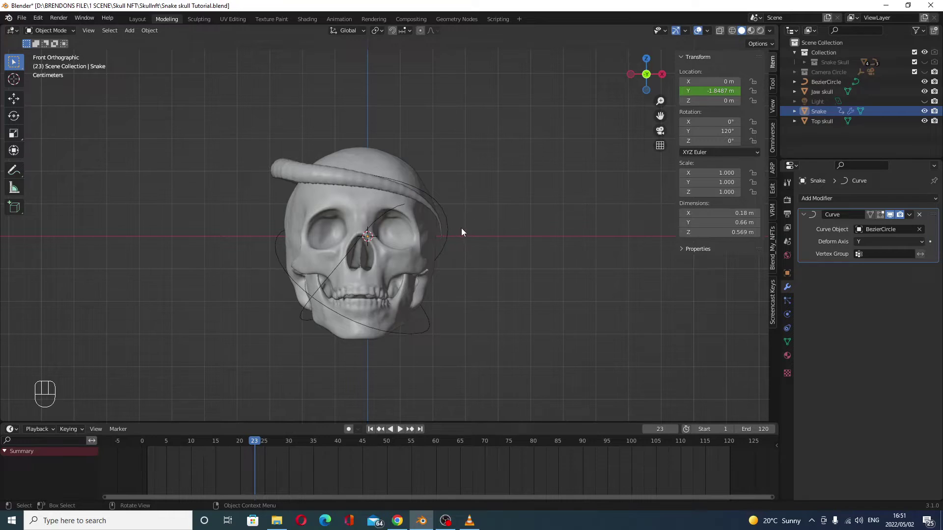
left_click(453, 229)
left_click(924, 86)
left_click(374, 434)
Select the Top skull, preview it in Rendered shading and split the 3D view into two side-by-side views.
middle_click(425, 330)
left_click(371, 230)
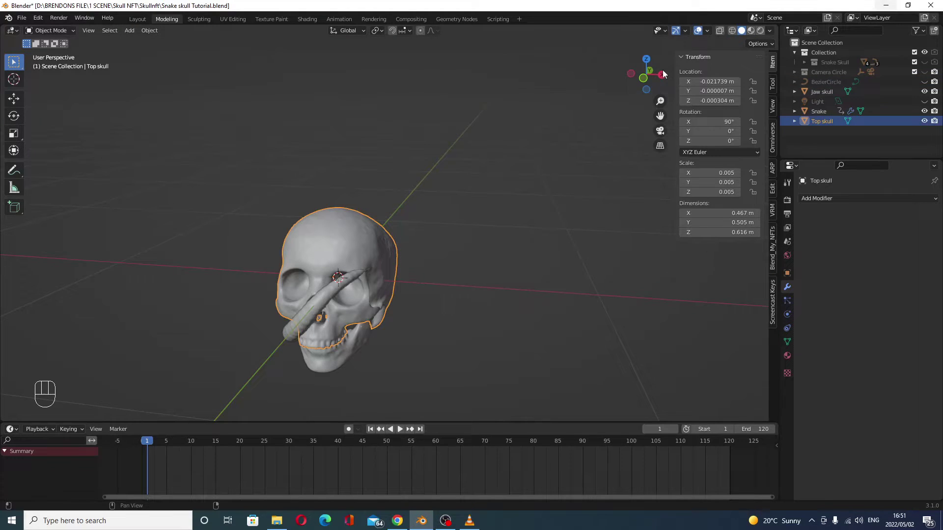
left_click(928, 105)
middle_click(465, 238)
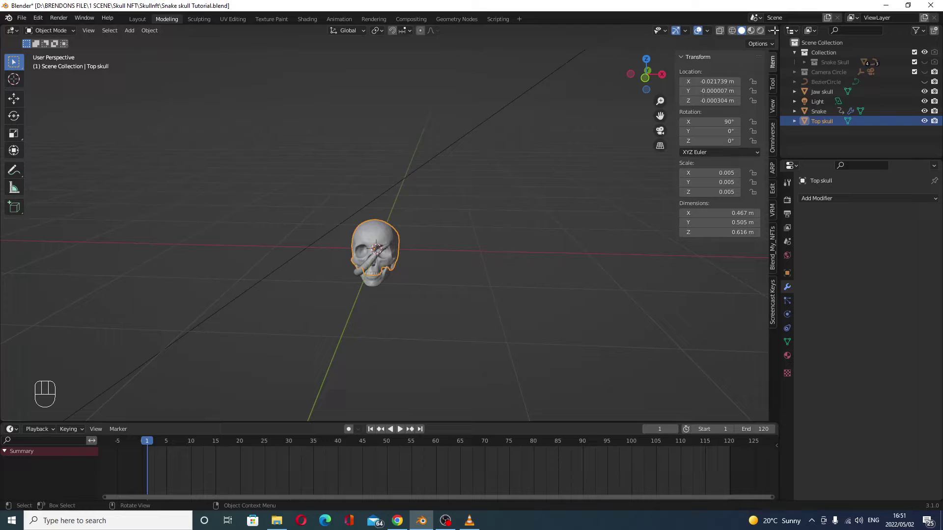
left_click(755, 31)
left_click(763, 35)
left_click_drag(542, 247, 550, 222)
left_click(551, 222)
left_click_drag(479, 299, 471, 300)
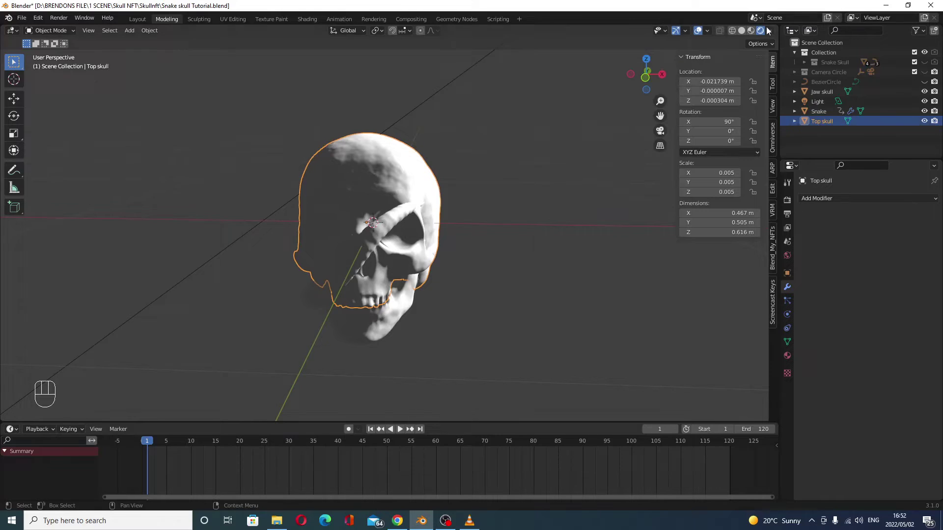
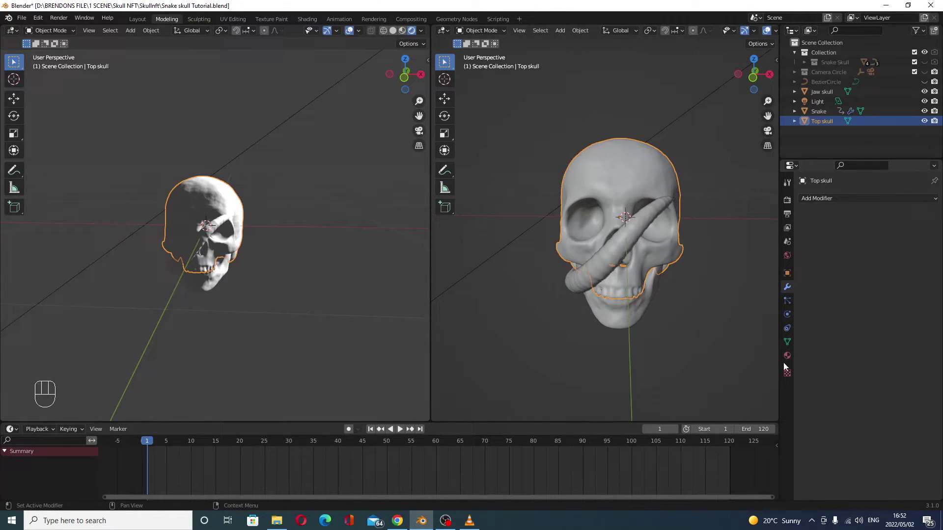
Show the skull's material in a Shader Editor and delete its Principled BSDF node.
left_click(790, 360)
left_click(848, 245)
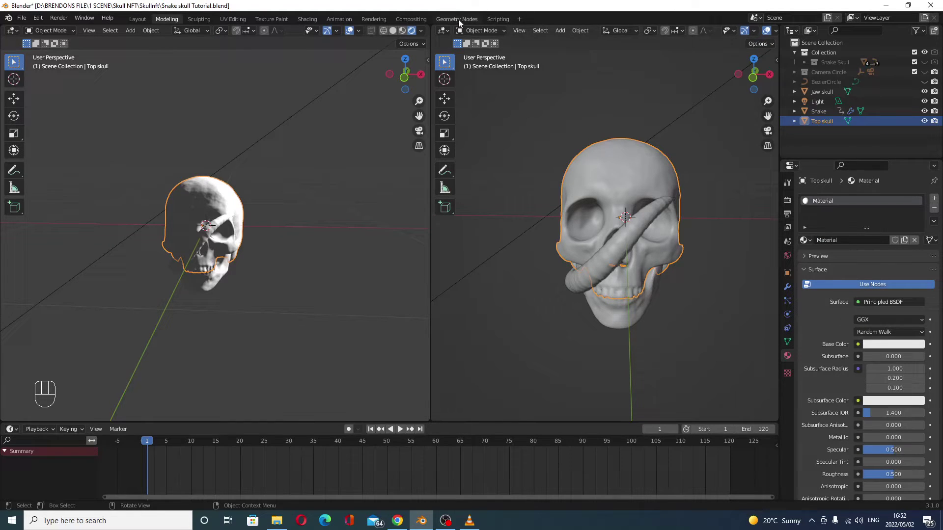
left_click_drag(444, 33, 474, 123)
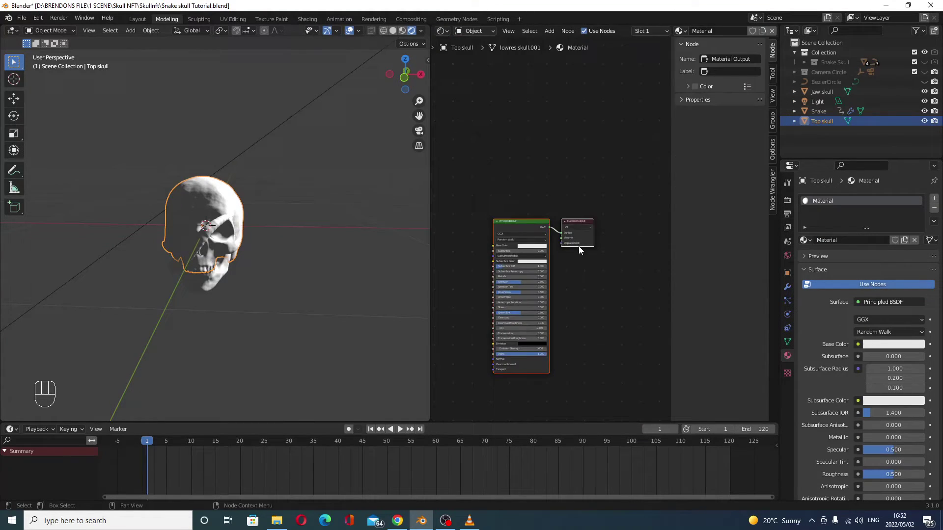
key("n")
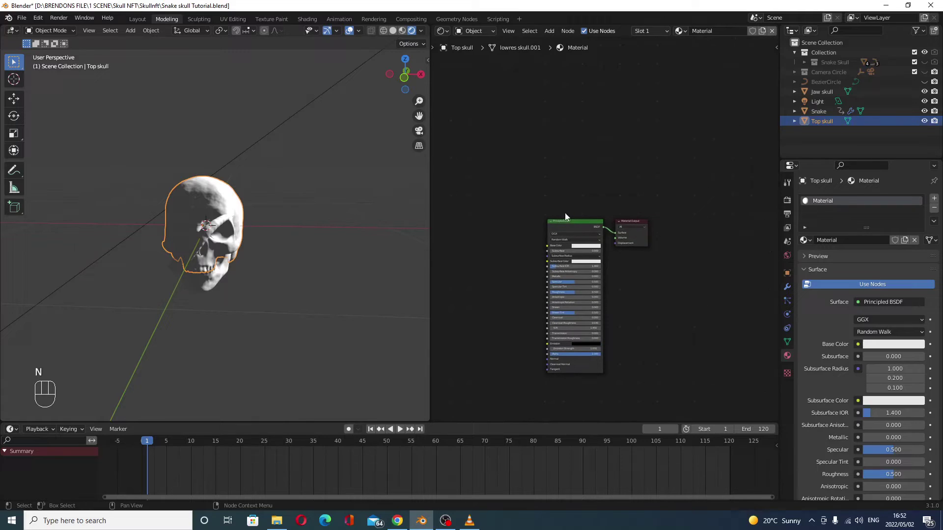
left_click(573, 223)
left_click_drag(583, 227, 598, 176)
key("x")
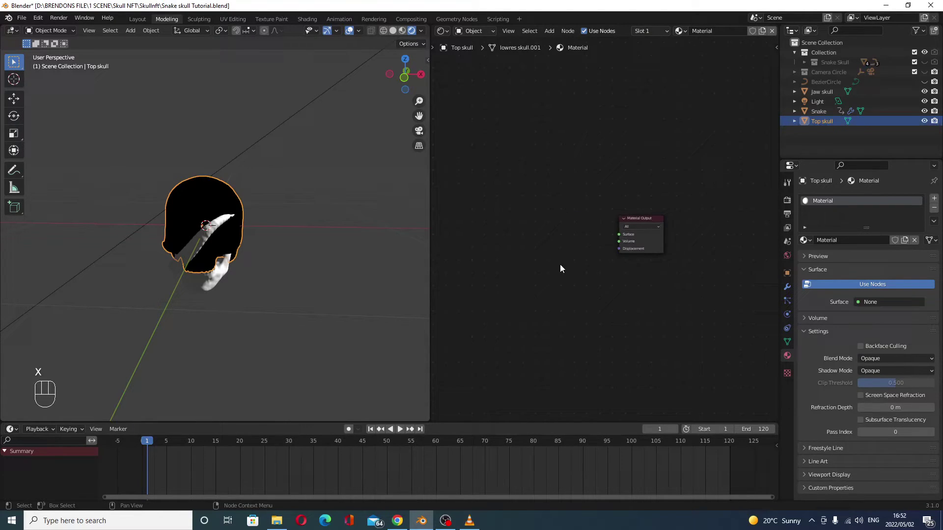
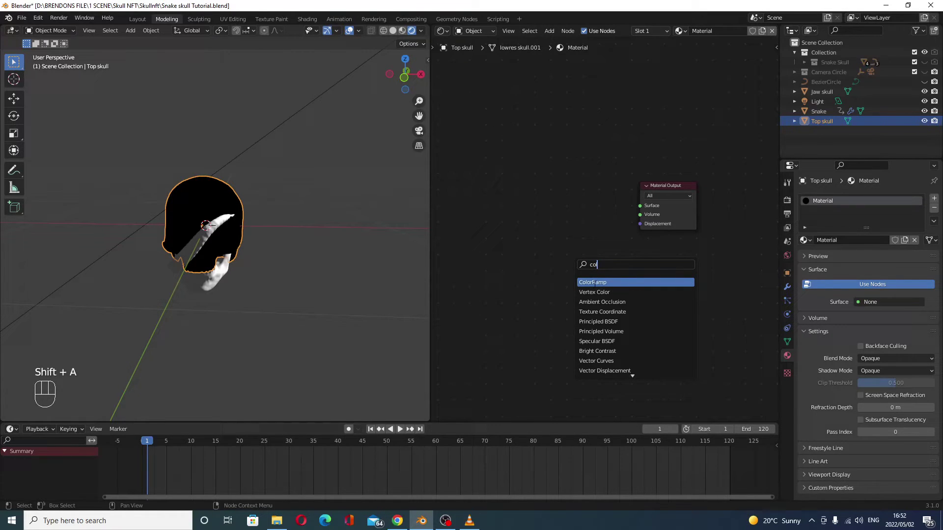
Add ColorRamp, Shader to RGB and Diffuse BSDF nodes and chain them into the Material Output.
left_click_drag(604, 228, 637, 309)
middle_click(582, 353)
key("shift+a")
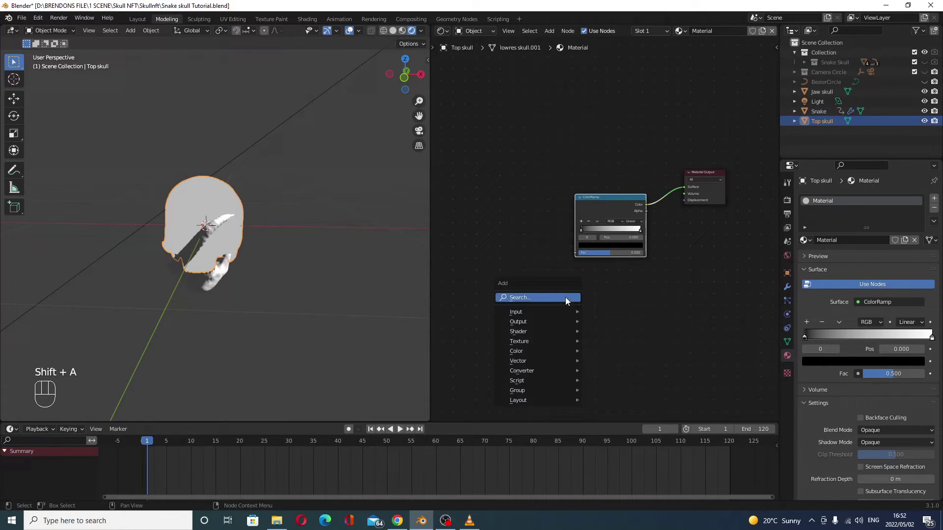
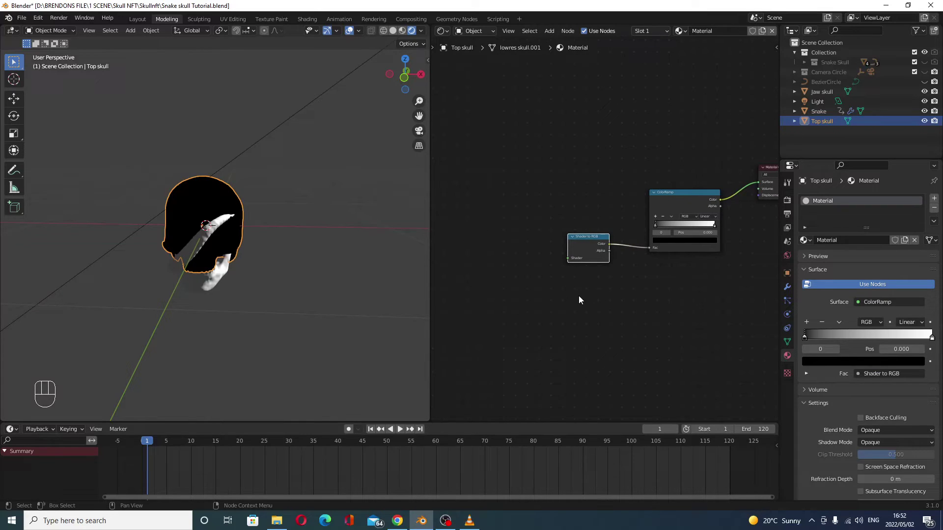
key("shift+a")
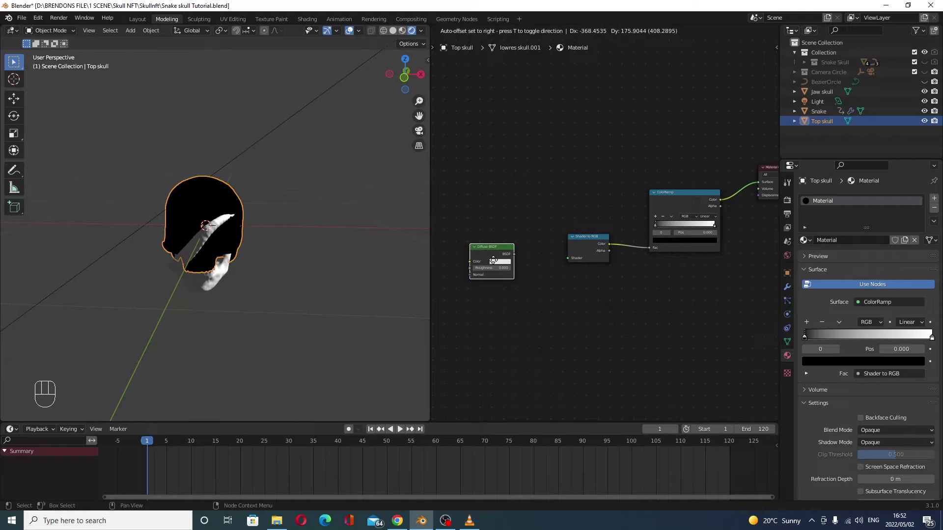
left_click_drag(534, 273, 567, 265)
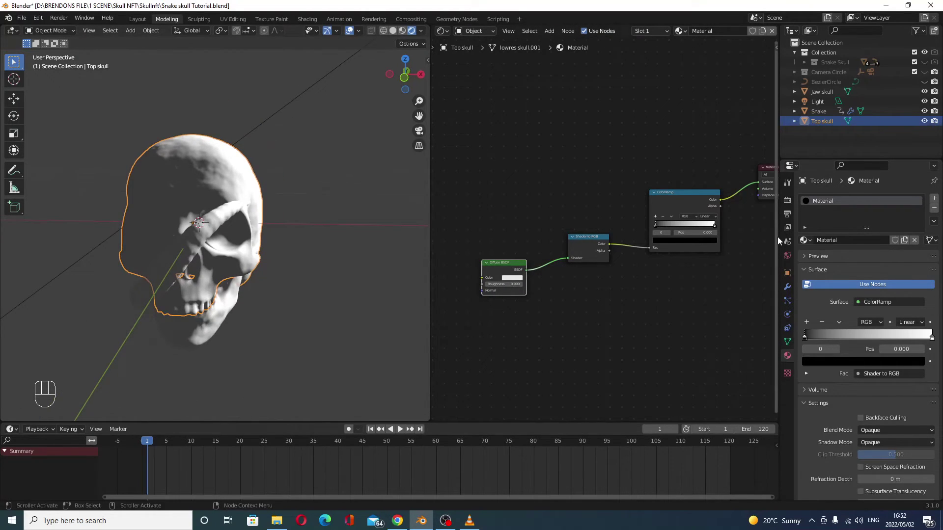
Enable Freestyle outlines in Render Properties and look at the skull through the scene camera.
left_click(815, 457)
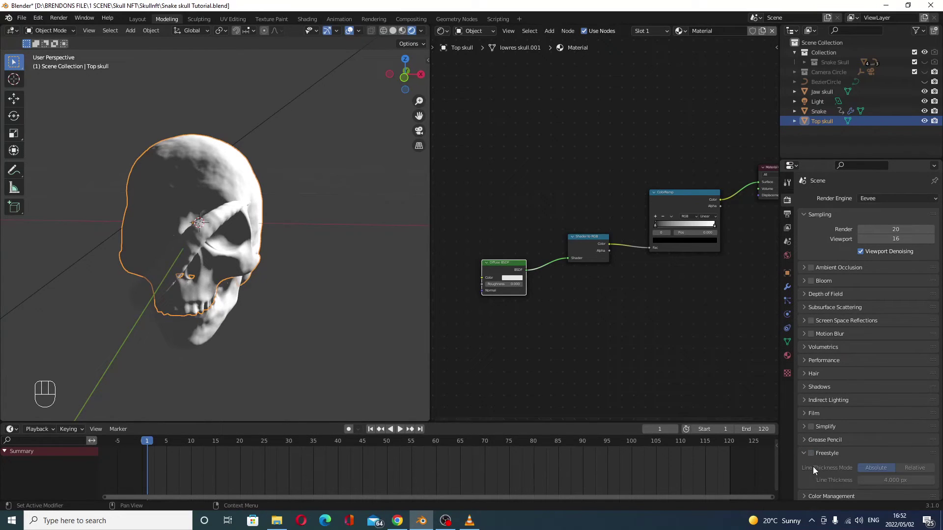
left_click(815, 457)
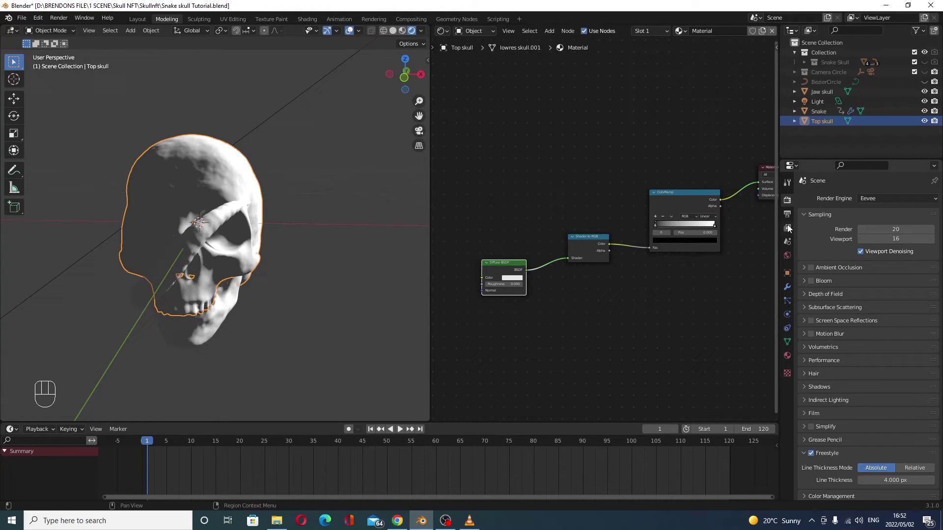
key("KP_0")
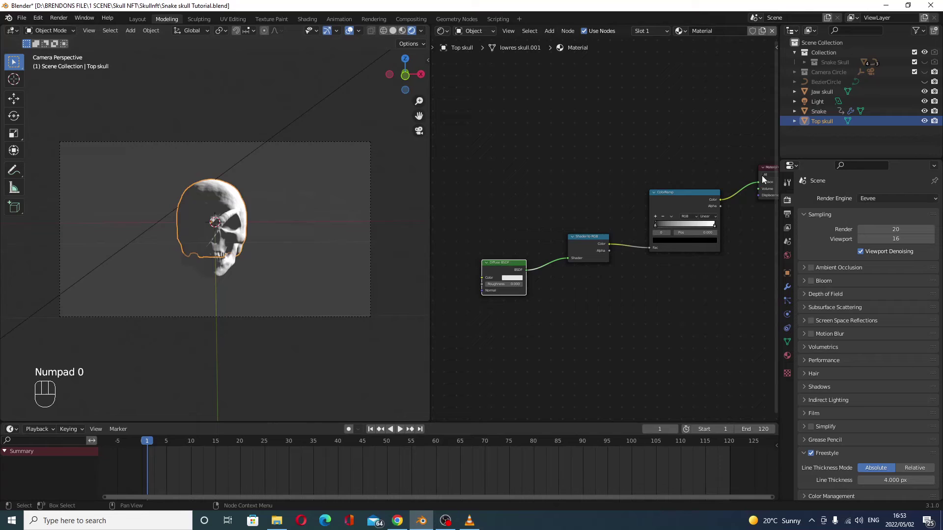
Rejoin into one full-width camera view of the scene and play back the snake animation.
left_click(926, 78)
left_click_drag(233, 291, 218, 311)
left_click(181, 260)
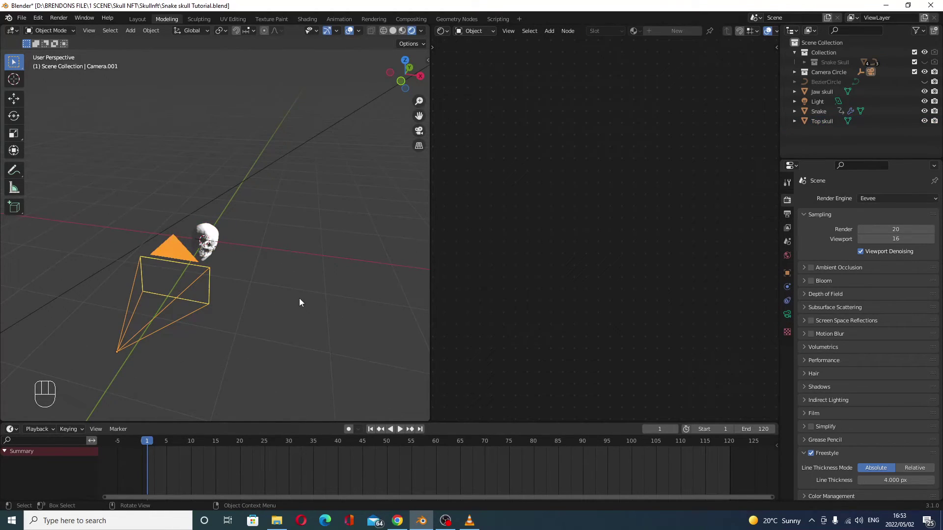
key("KP_0")
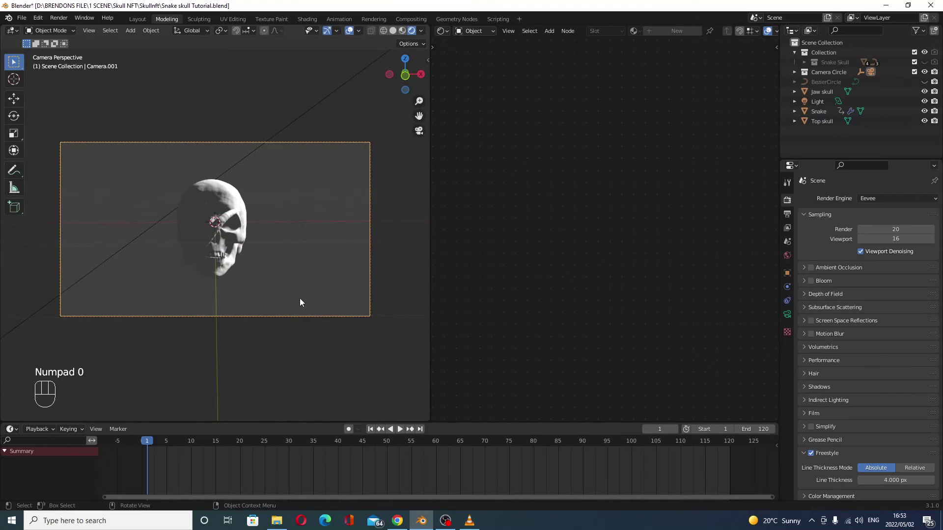
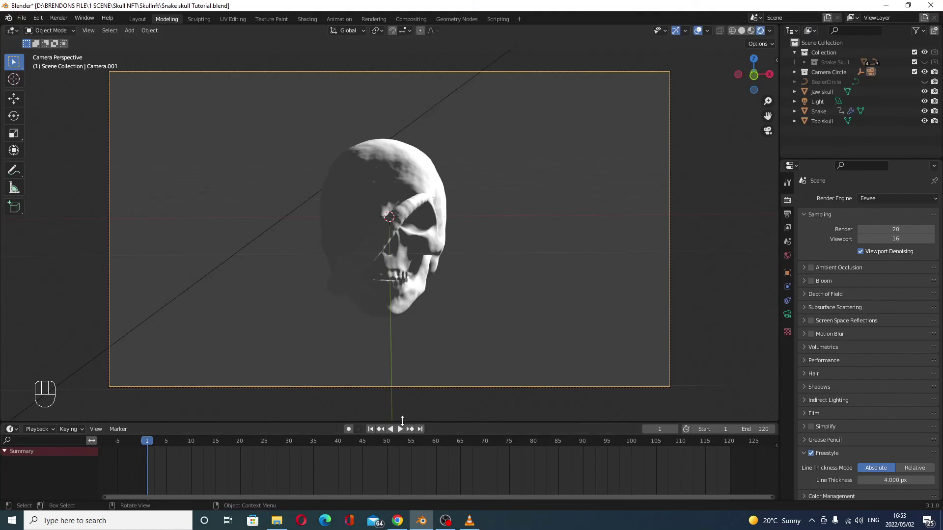
left_click(404, 431)
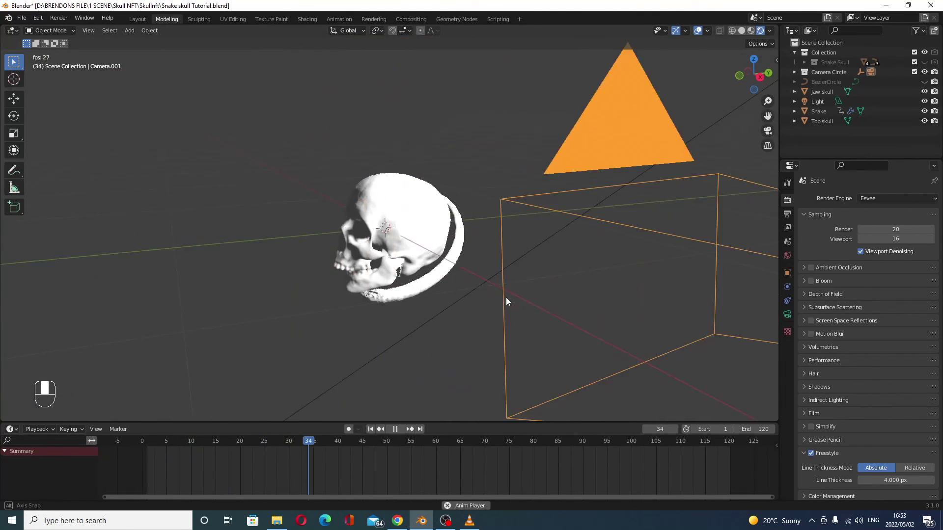